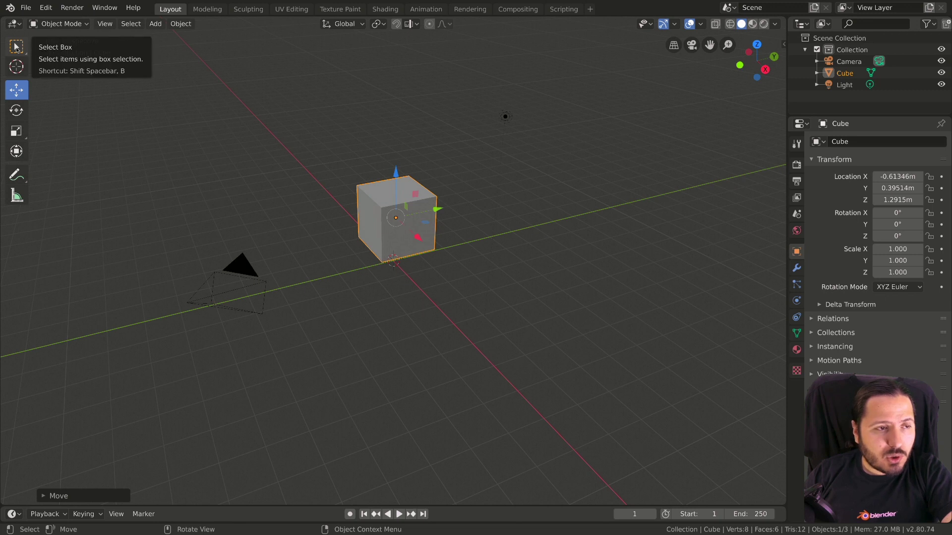
Switch to the Select Box tool so the cube's move handles disappear, then start a grab move
left_click(17, 47)
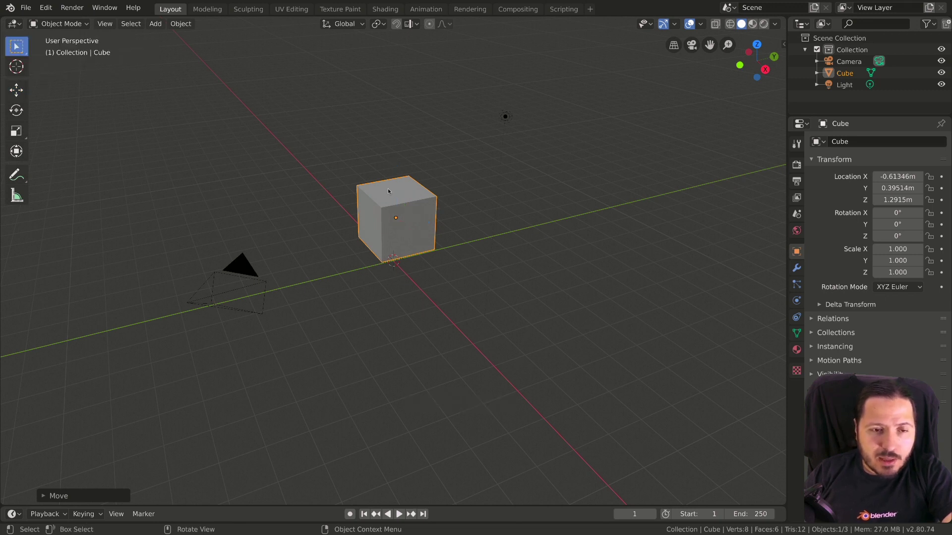
key("g")
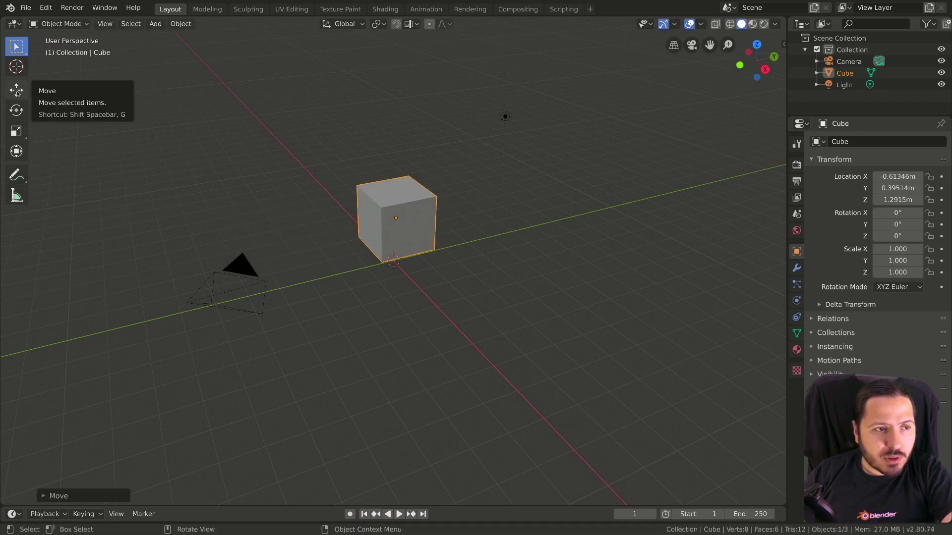
Drag the cube freely with the Move gizmo to about -0.54, 0.15, 2.10 m above the floor
left_click(18, 91)
middle_click(415, 193)
scroll("up", 3)
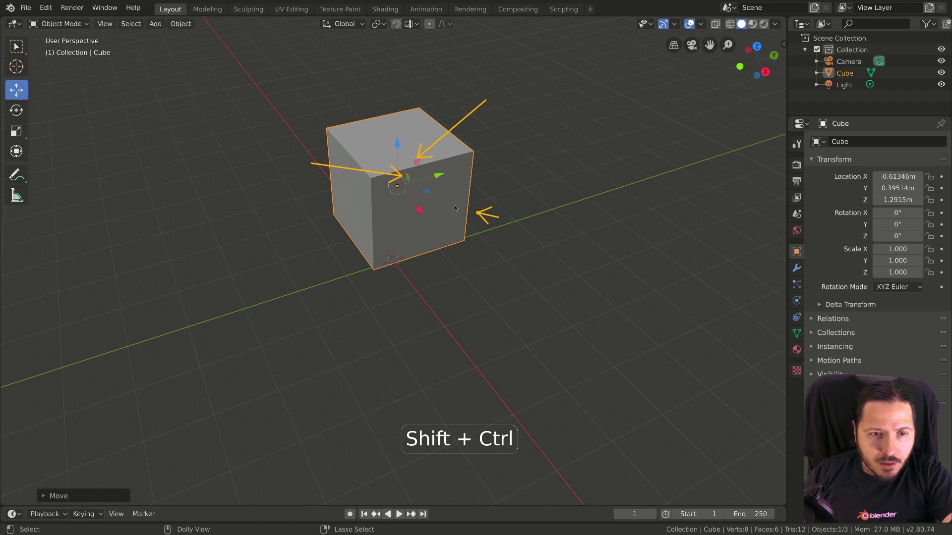
middle_click(411, 205)
scroll("down", 3)
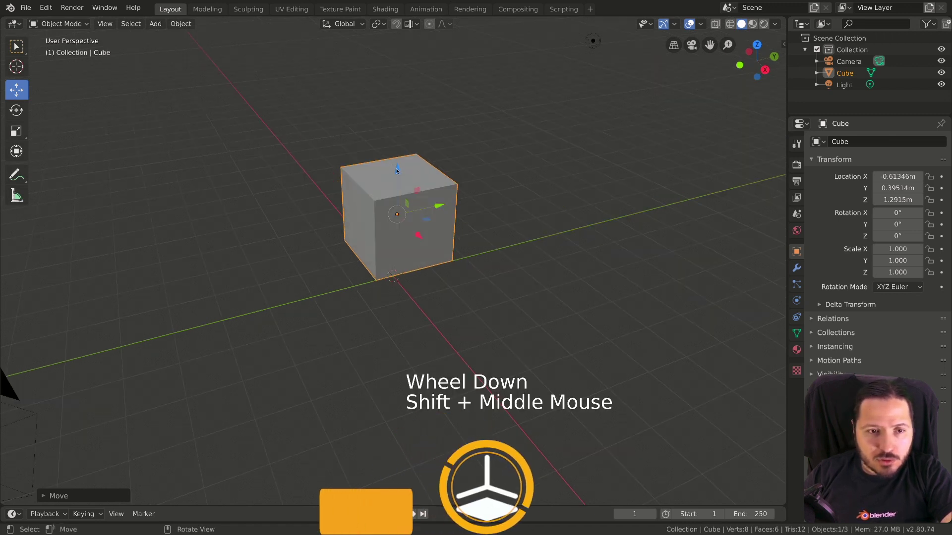
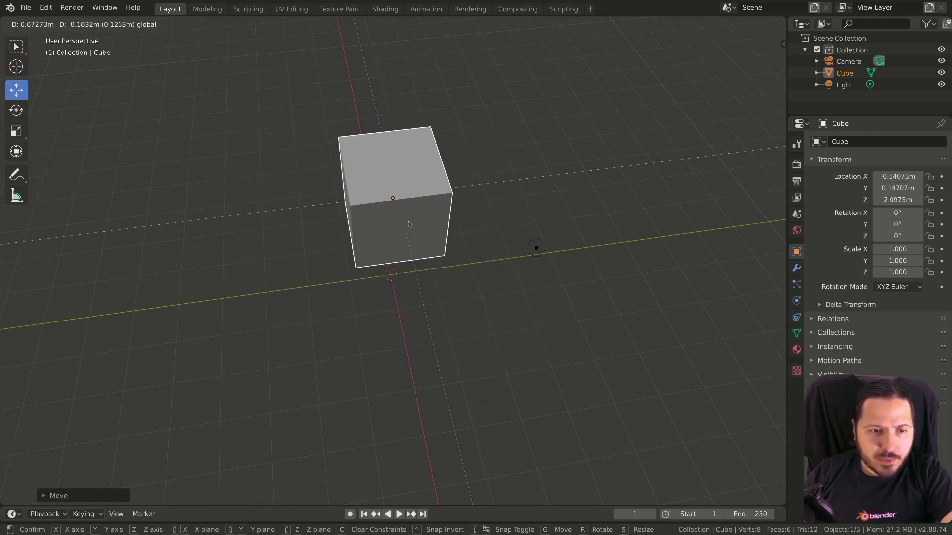
middle_click(431, 276)
middle_click(456, 264)
Return to box selection and orbit the view back to the usual angle
left_click(16, 46)
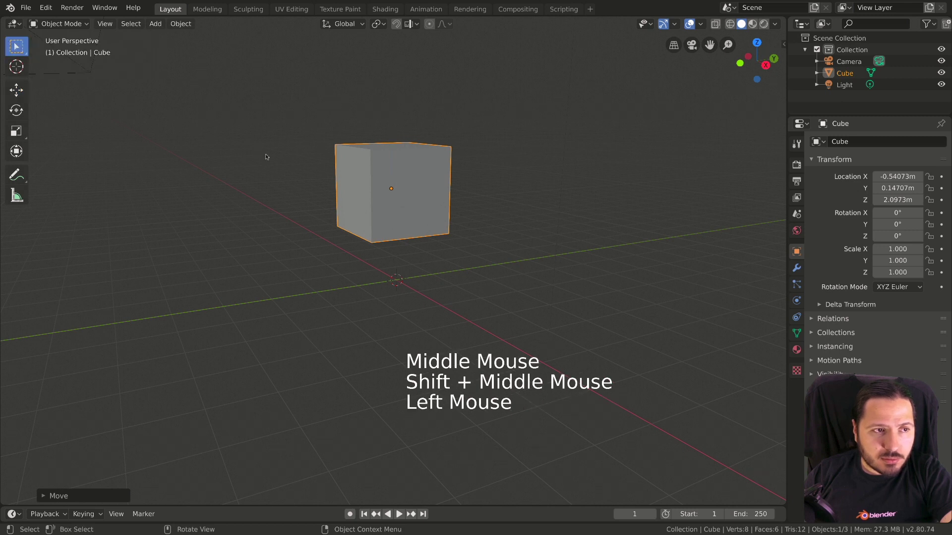
middle_click(352, 225)
middle_click(385, 230)
middle_click(418, 242)
middle_click(418, 244)
scroll("down", 3)
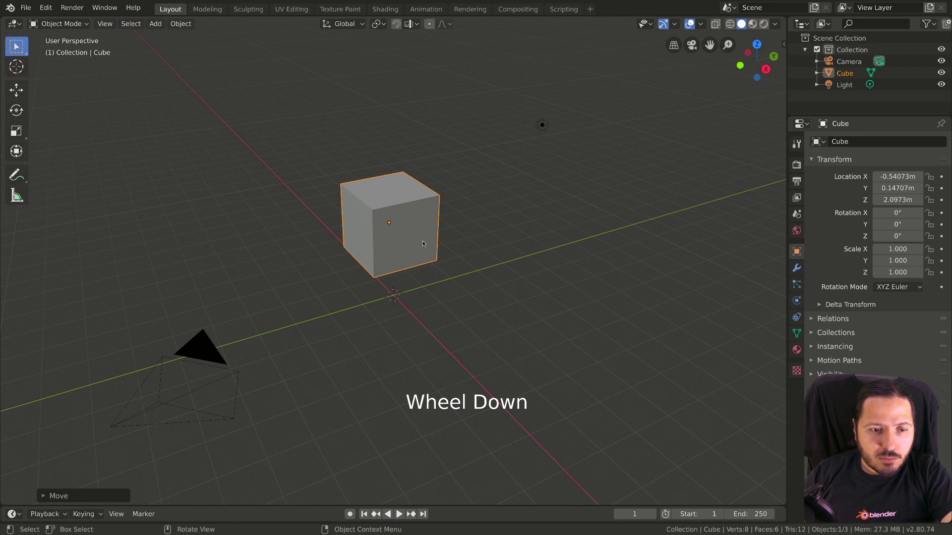
Move the cube with Y locked at 0.14707 m to X 1.3397, Z 3.3068 m, cancelling trial moves
key("g")
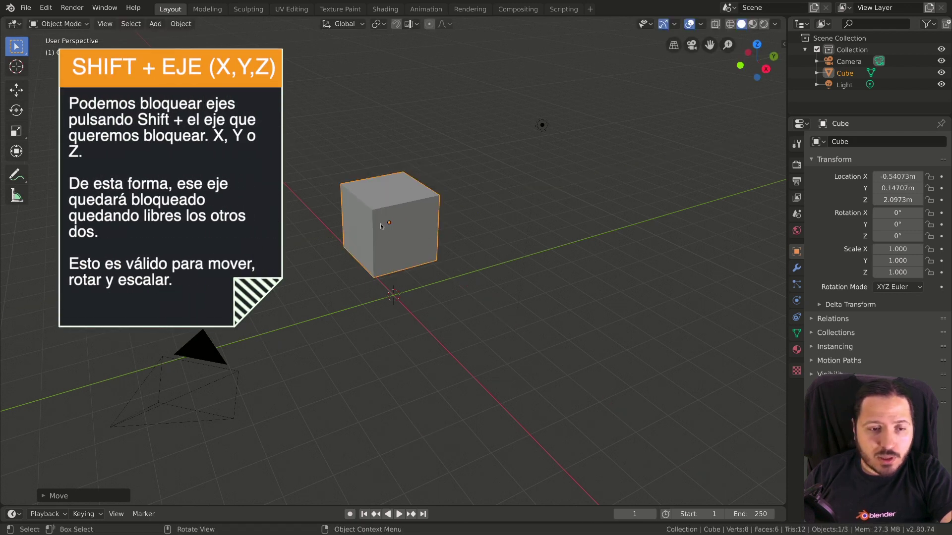
key("g")
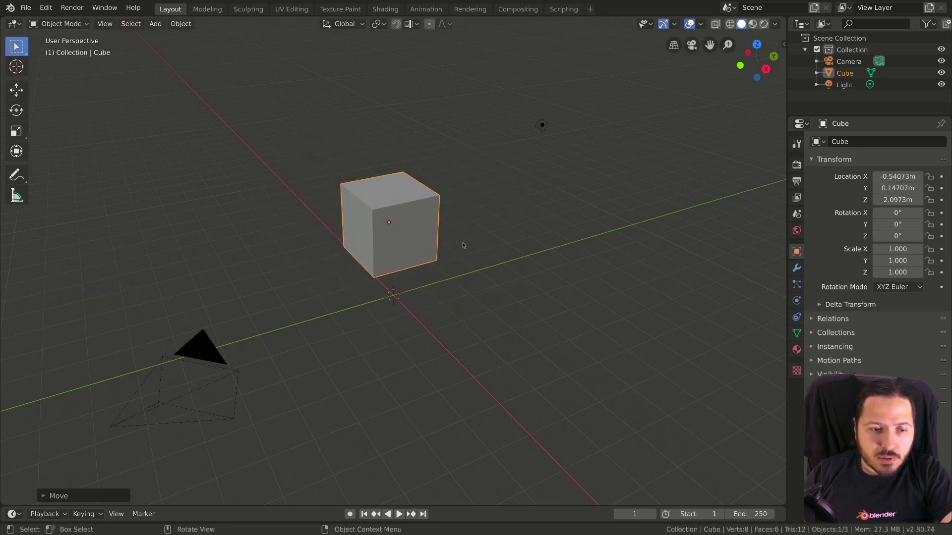
key("g")
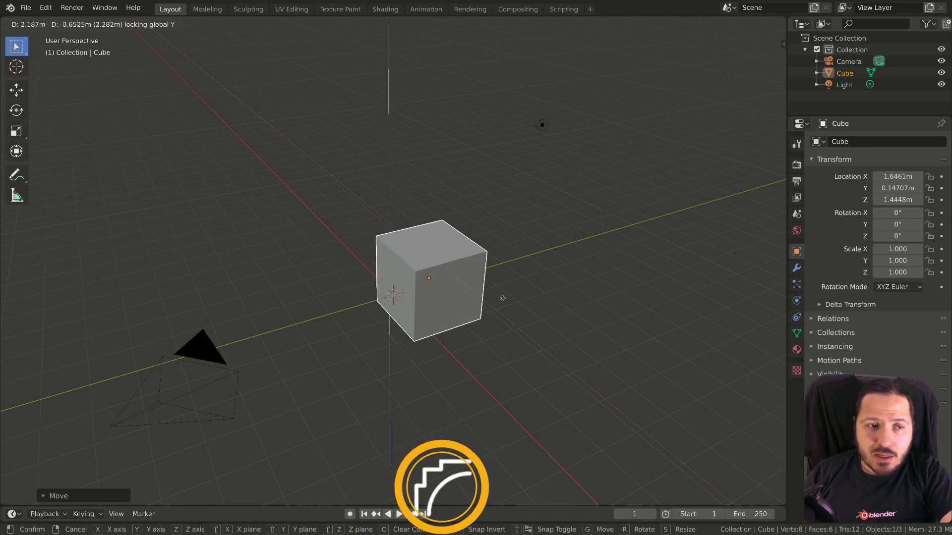
key("g")
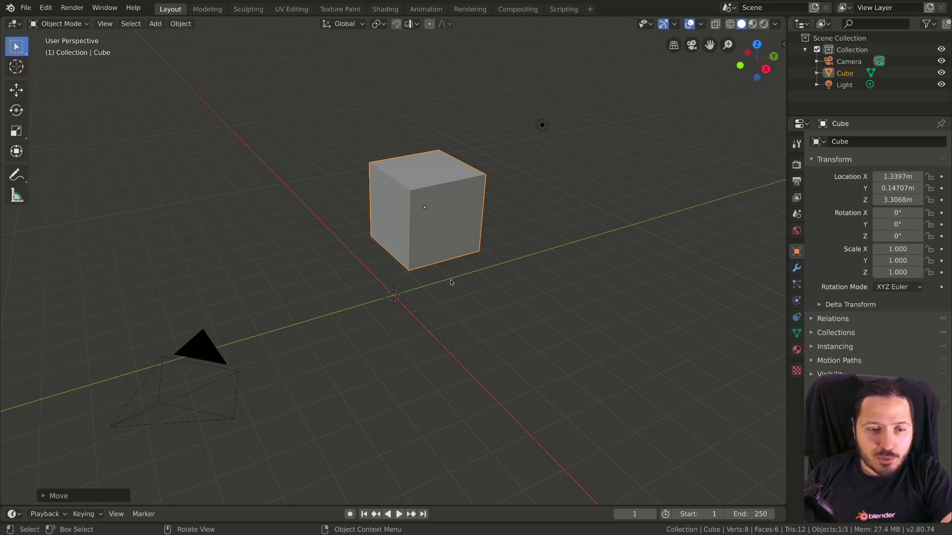
key("g")
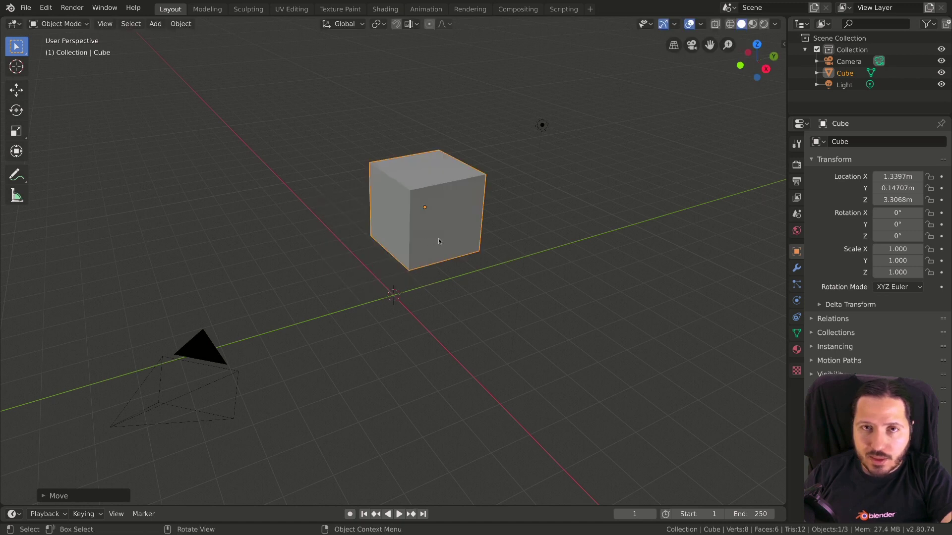
key("g")
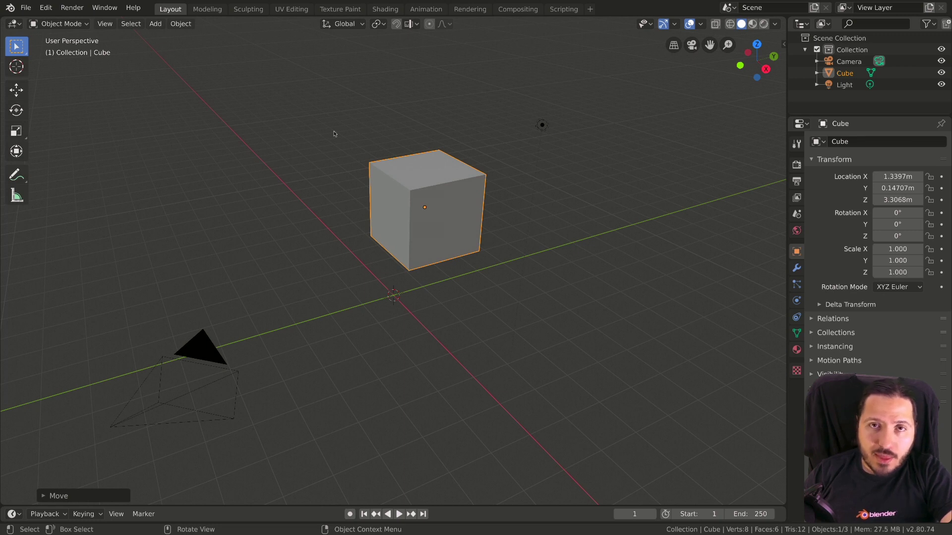
Show the sidebar Item tab and set the cube's Location to 0, 0.6, 0 m
key("n")
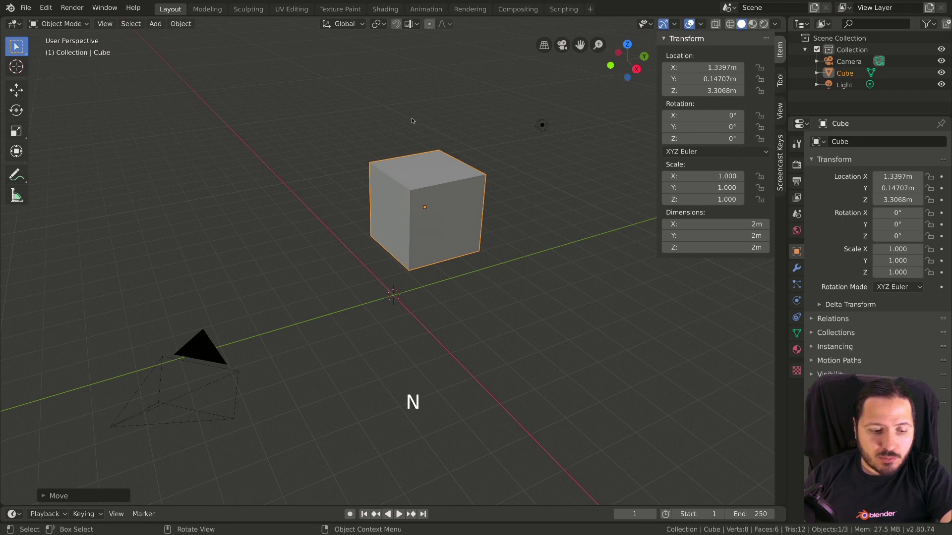
key("n")
key("n")
left_click(106, 26)
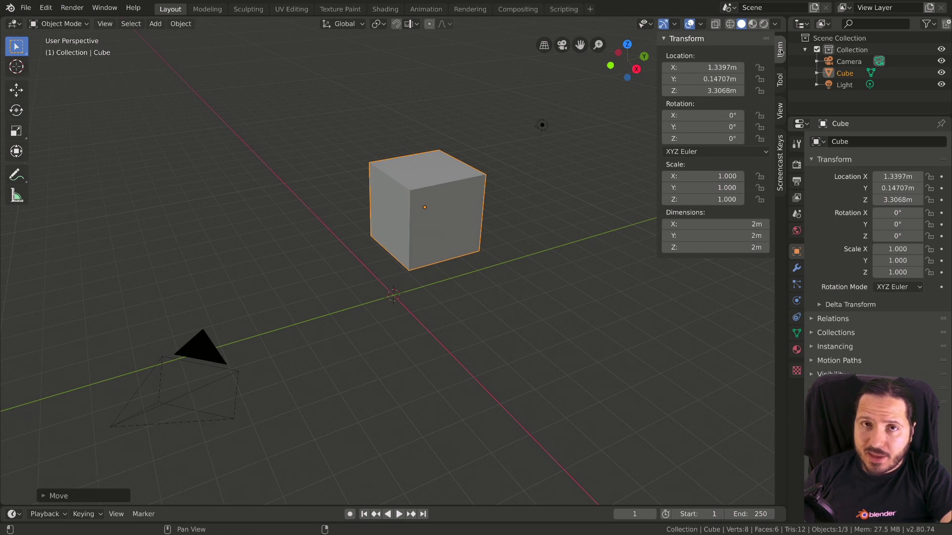
left_click(682, 37)
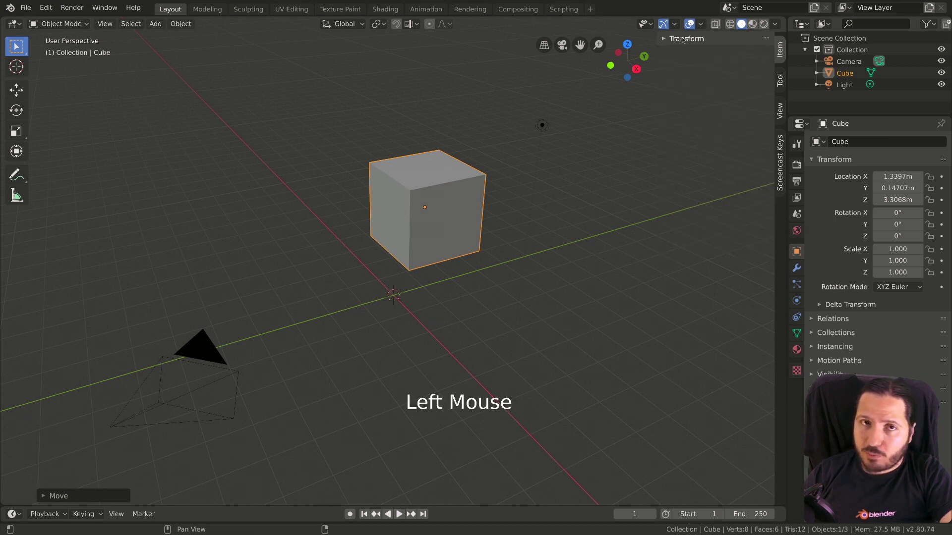
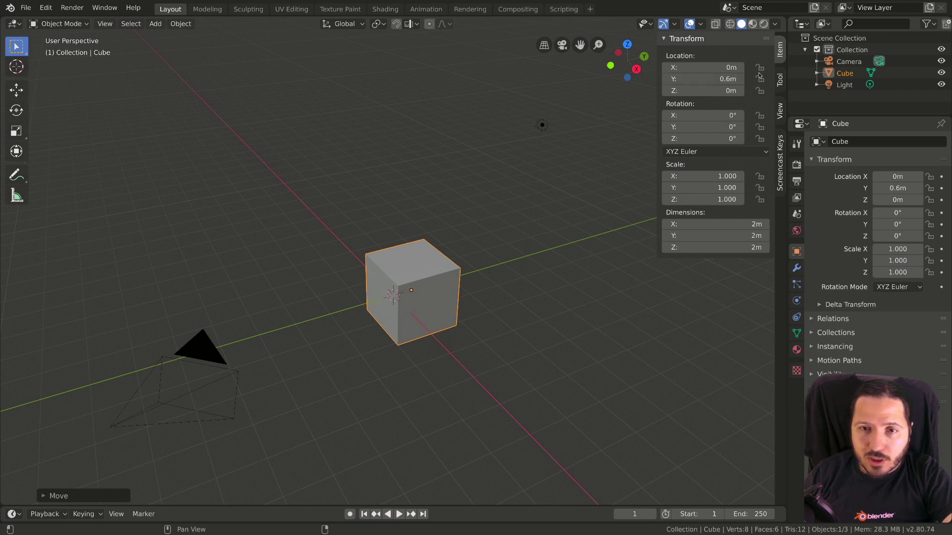
Lock the cube's X location with the padlock and start a test move
left_click(761, 68)
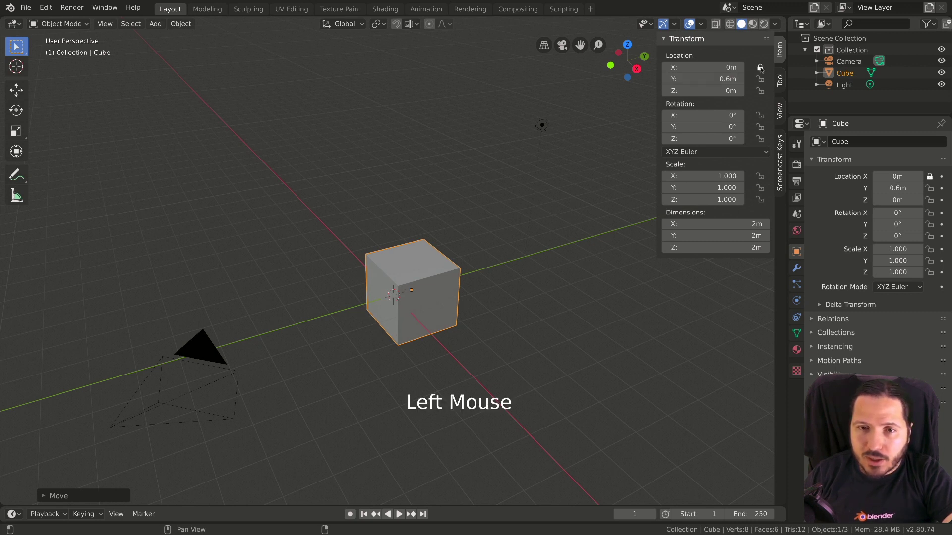
key("g")
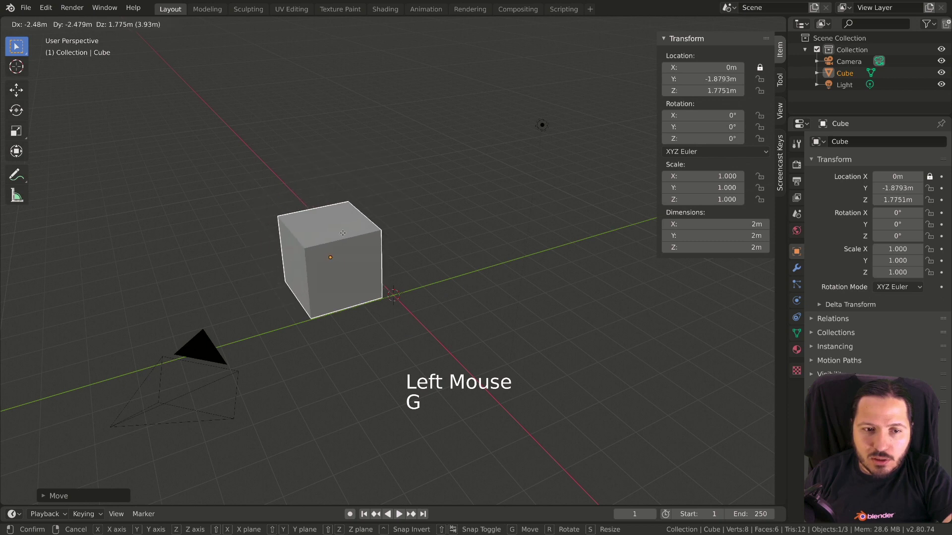
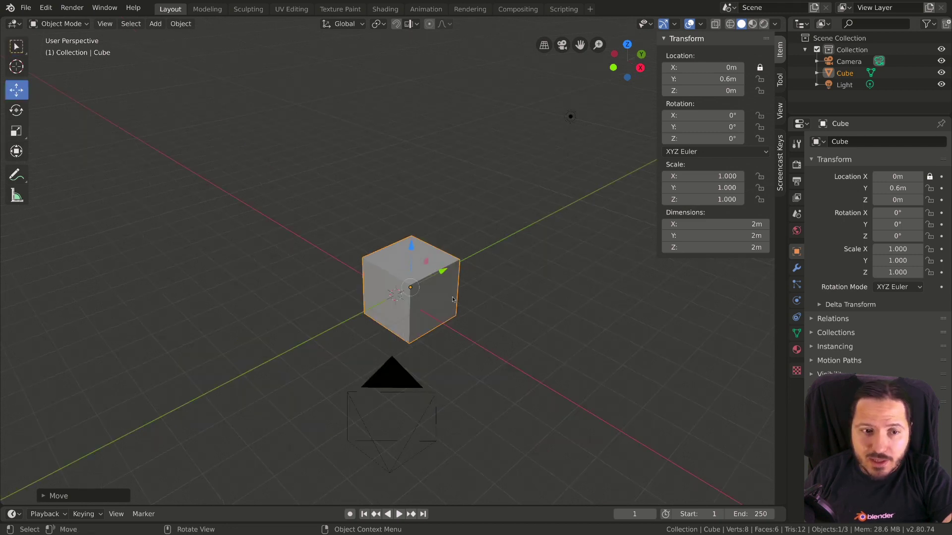
Toggle the X location lock off and clear location with Alt+G, returning the cube to 0, 0, 0 m
left_click(762, 66)
left_click(762, 66)
left_click(761, 66)
left_click(762, 66)
left_click(762, 65)
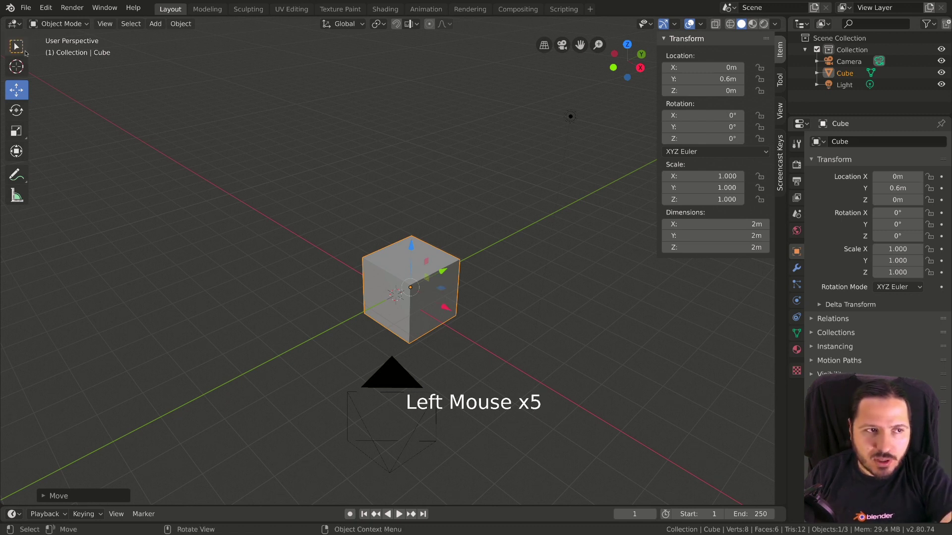
left_click(411, 263)
middle_click(410, 263)
key("g")
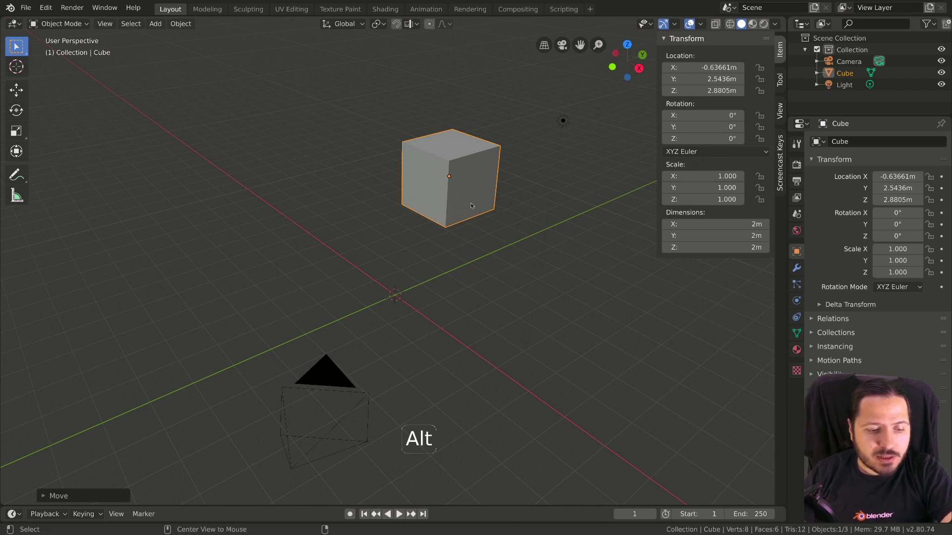
key("alt+g")
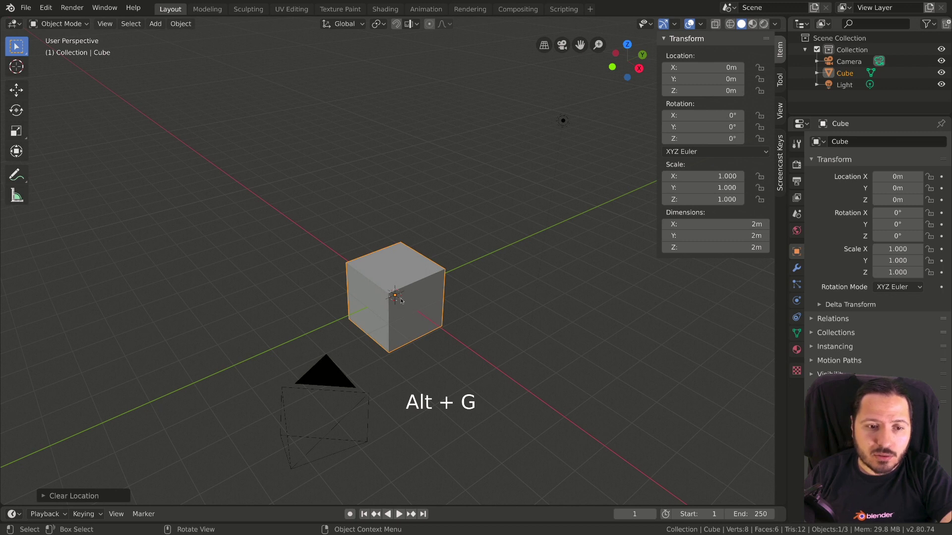
Try a free move and cancel it so the cube stays at the origin, then begin a rotation
middle_click(403, 297)
scroll("up", 3)
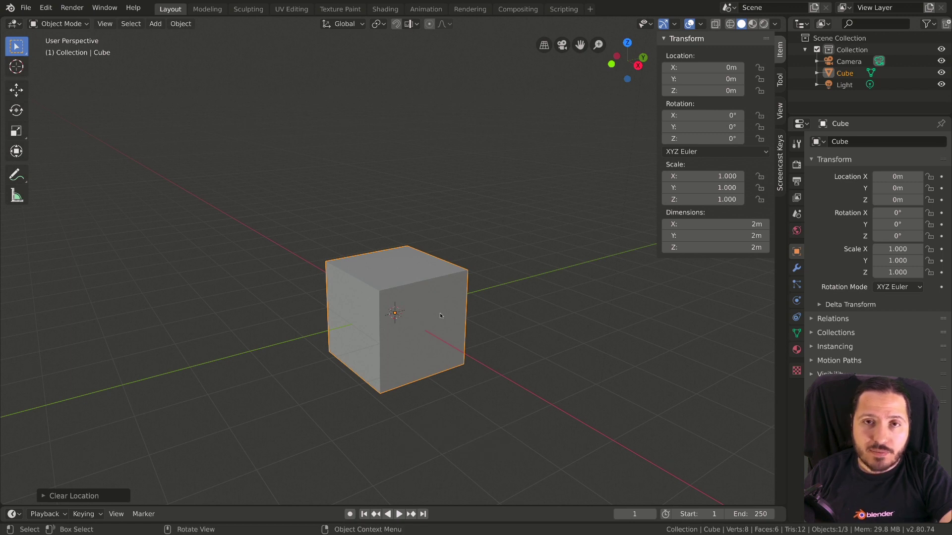
left_click(441, 313)
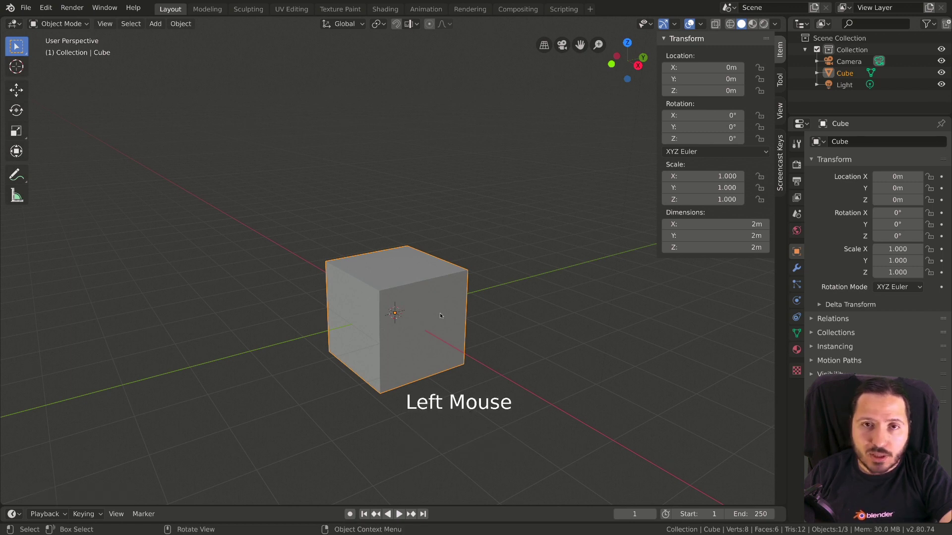
key("g")
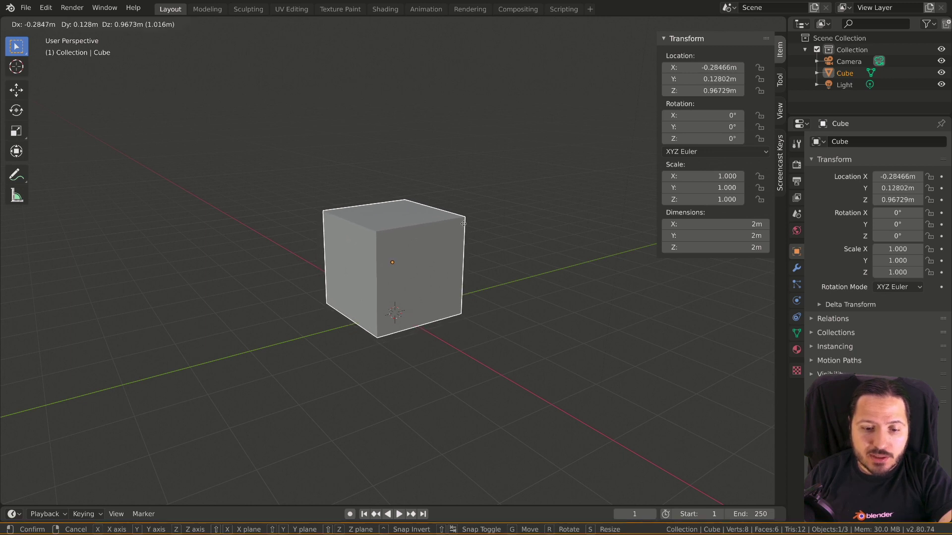
left_click(455, 311)
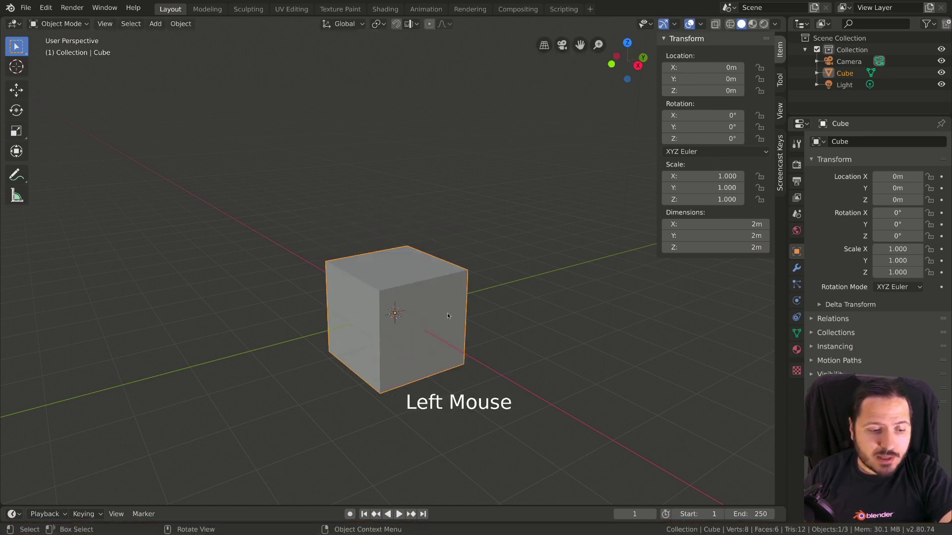
key("r")
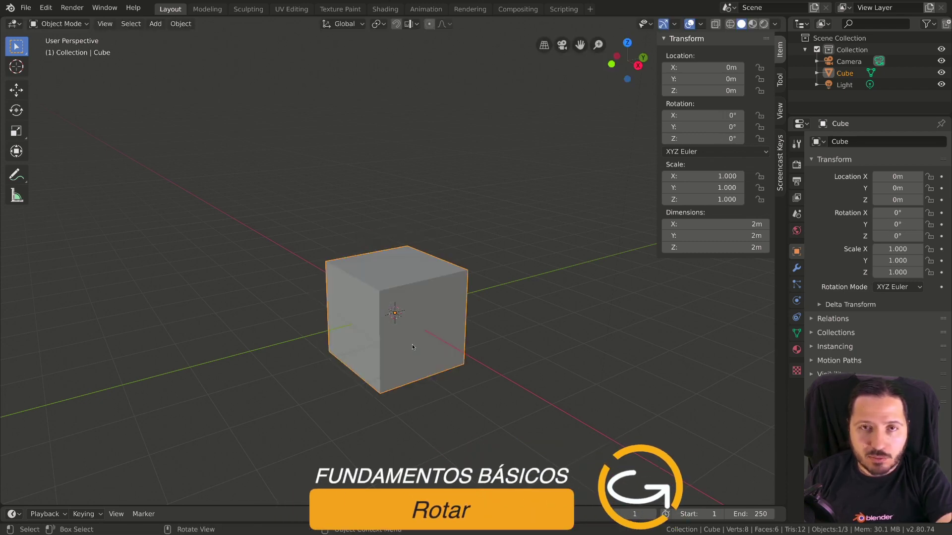
key("KP_7")
key("r")
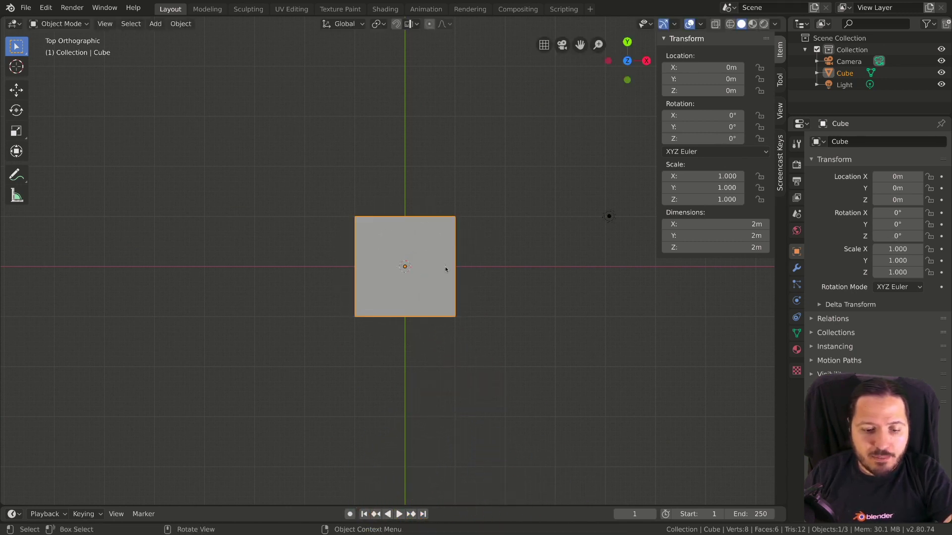
key("KP_1")
key("r")
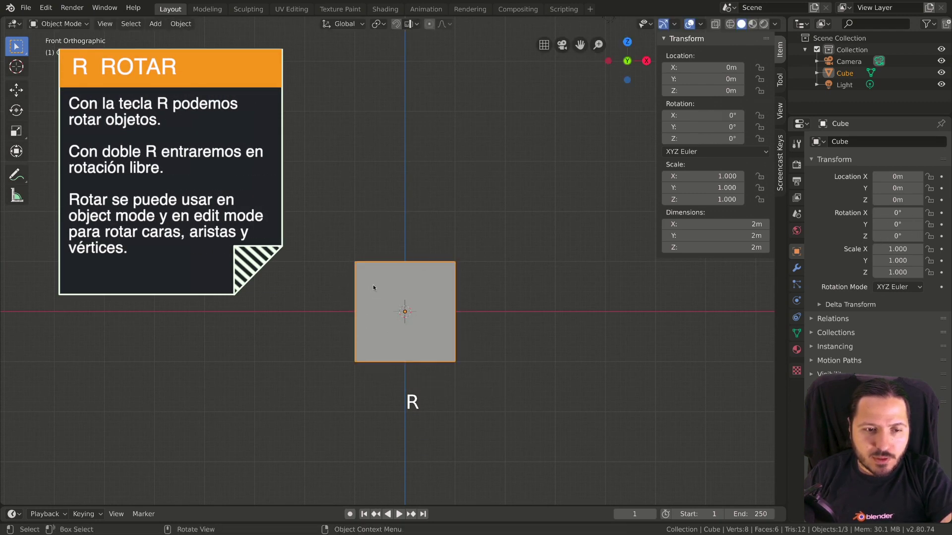
scroll("down", 3)
key("r")
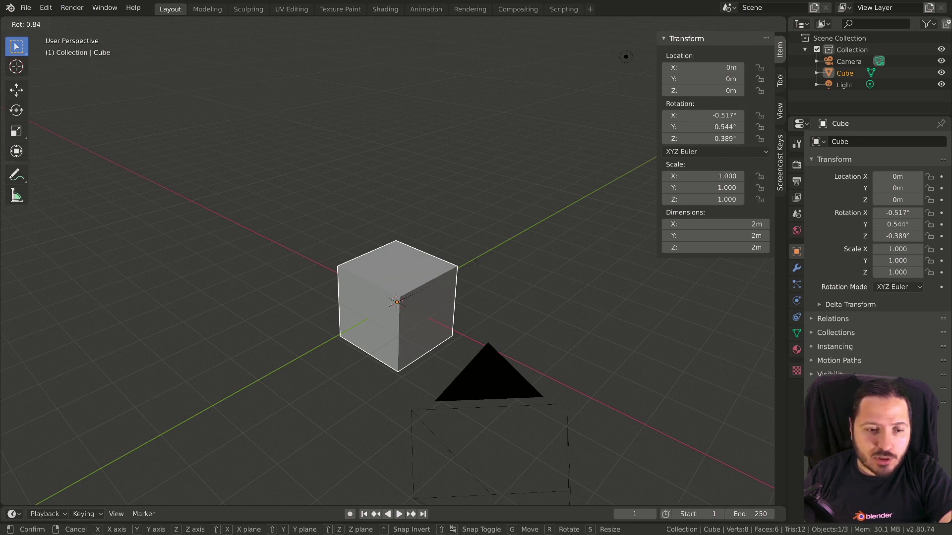
key("r")
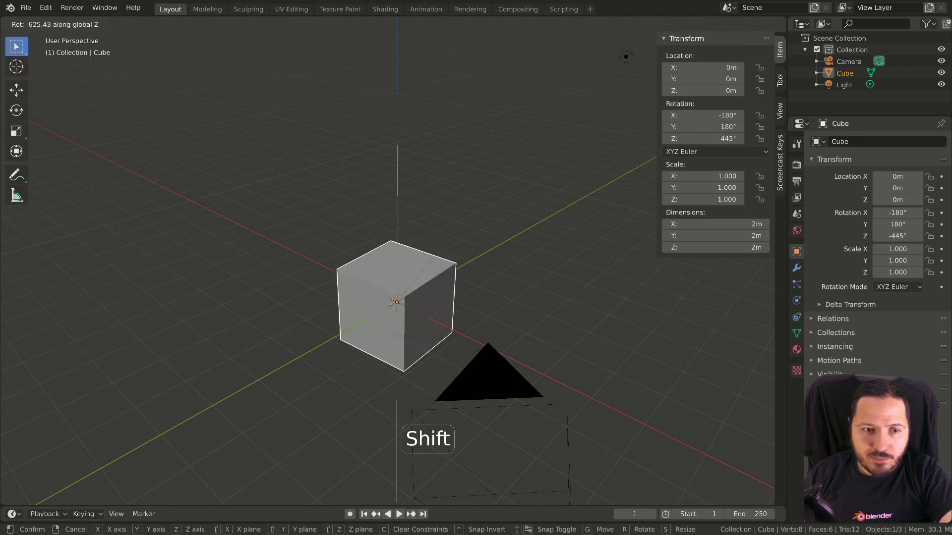
middle_click(388, 250)
middle_click(389, 243)
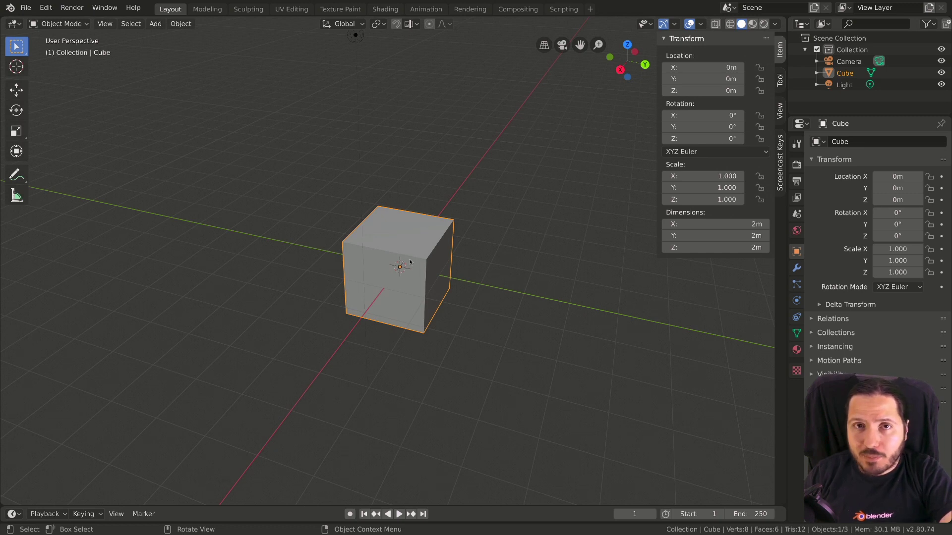
scroll("down", 3)
middle_click(406, 258)
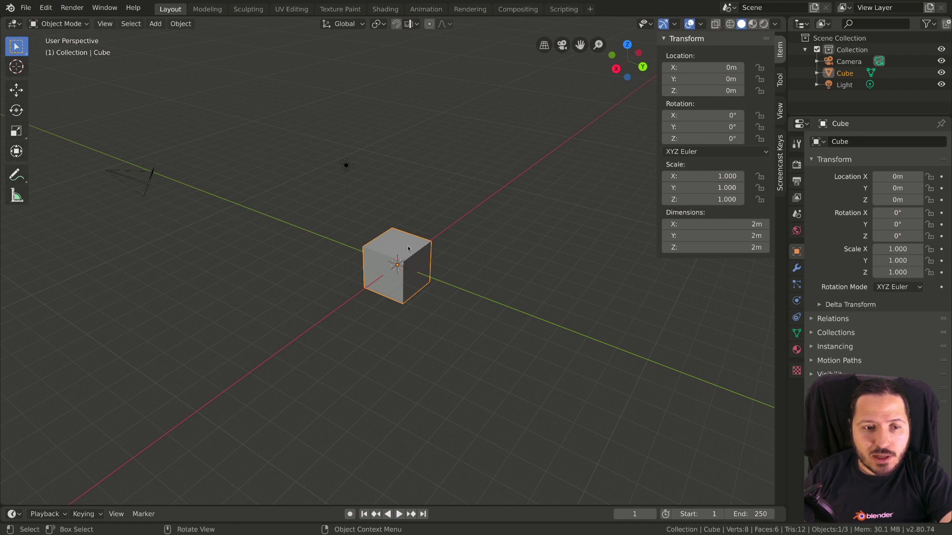
key("r")
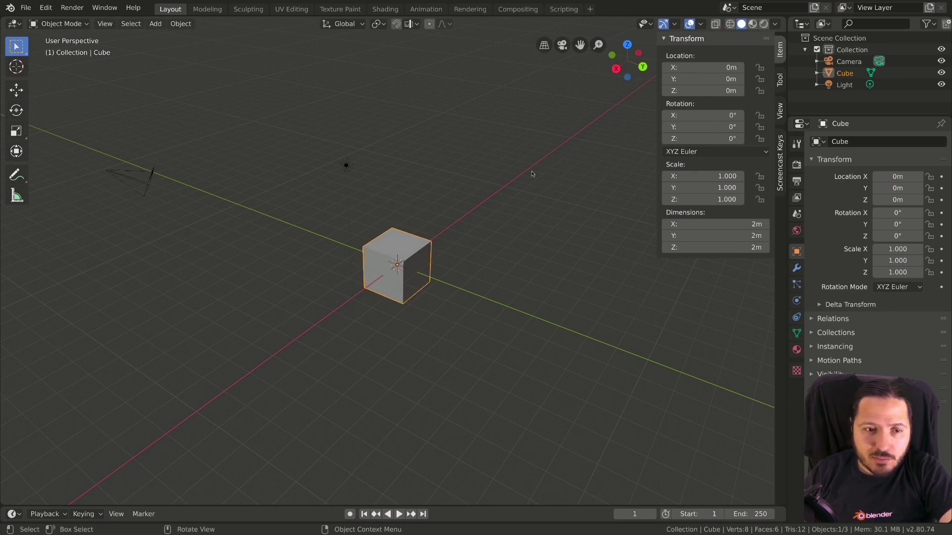
Zoom in, rotate the cube, then put its rotation back to zero
scroll("up", 3)
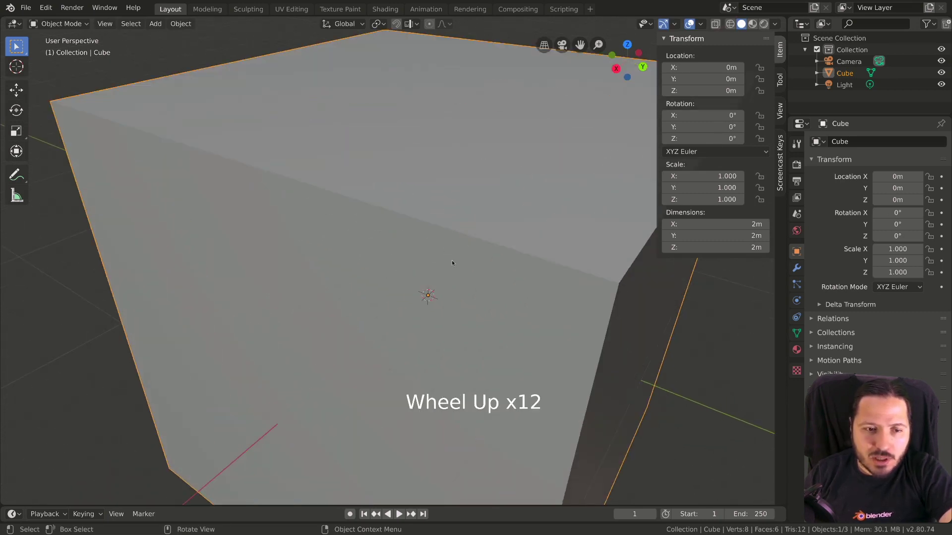
middle_click(449, 238)
scroll("up", 3)
key("r")
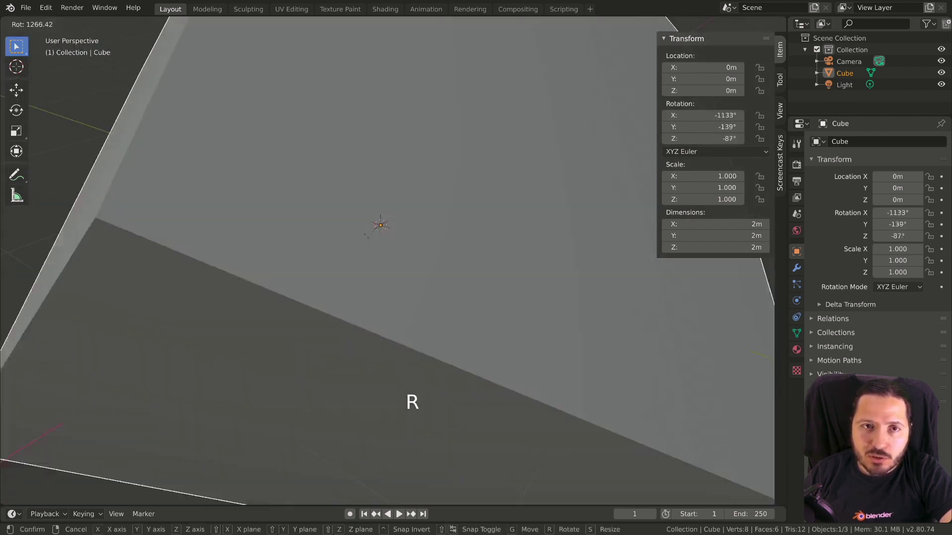
scroll("down", 3)
scroll("down", 3)
key("r")
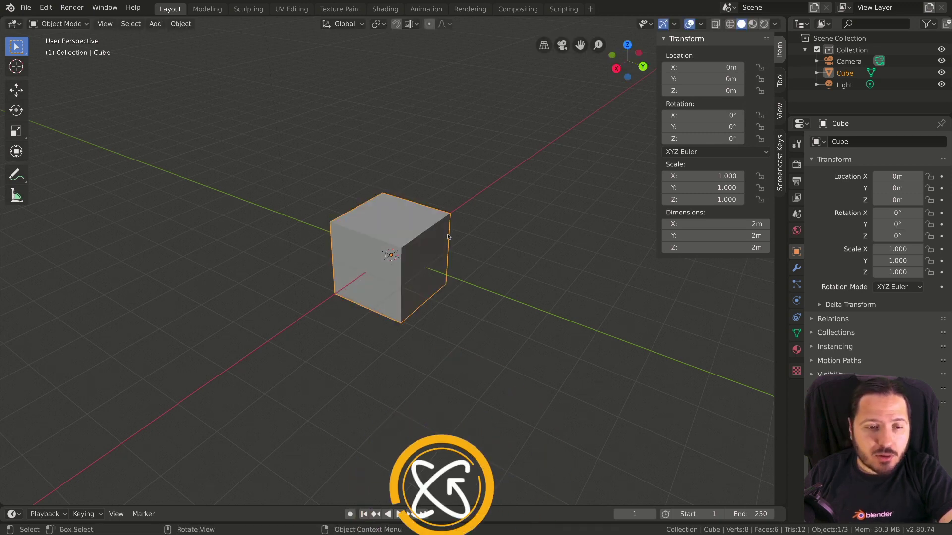
Tumble the cube with trackball rotation to about -222°, 153°, -477°
key("r")
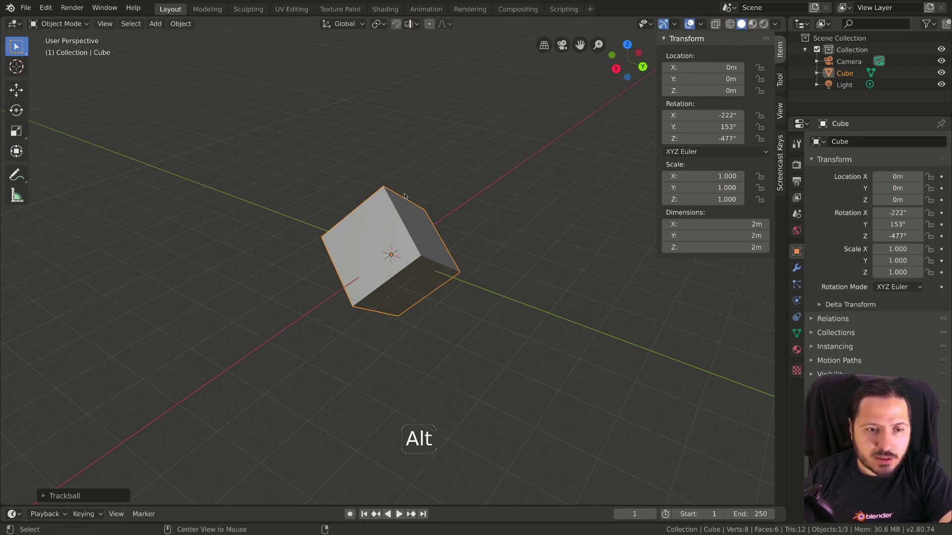
Clear the cube's rotation to 0° with Alt+R after each trial rotation
key("alt+r")
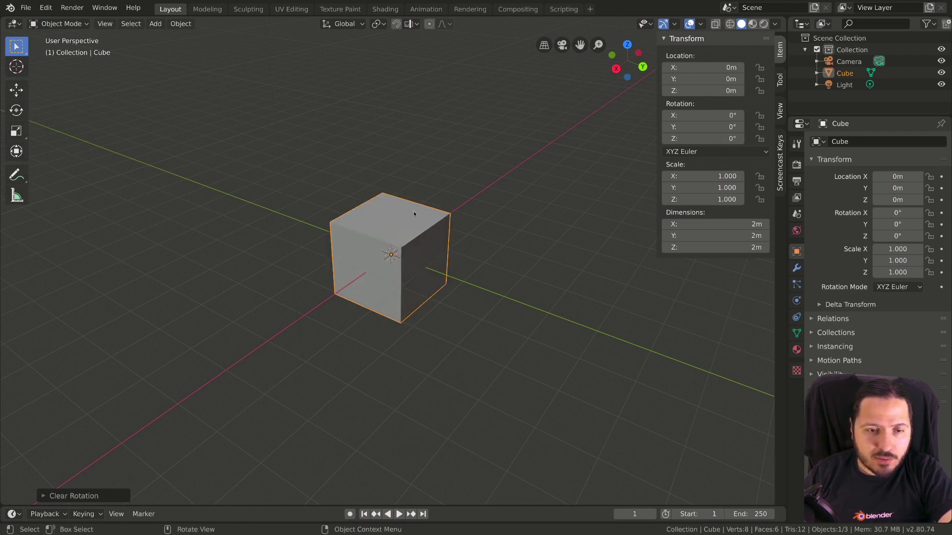
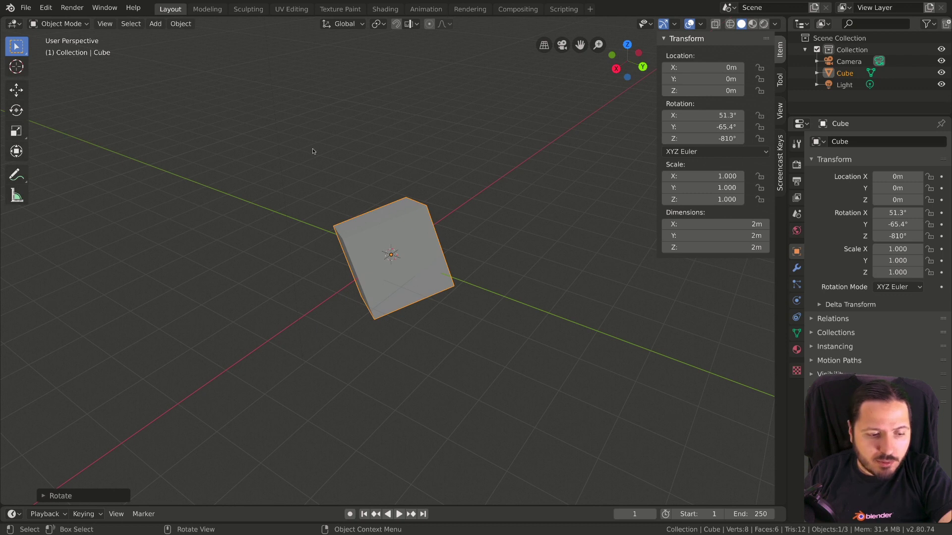
key("alt+r")
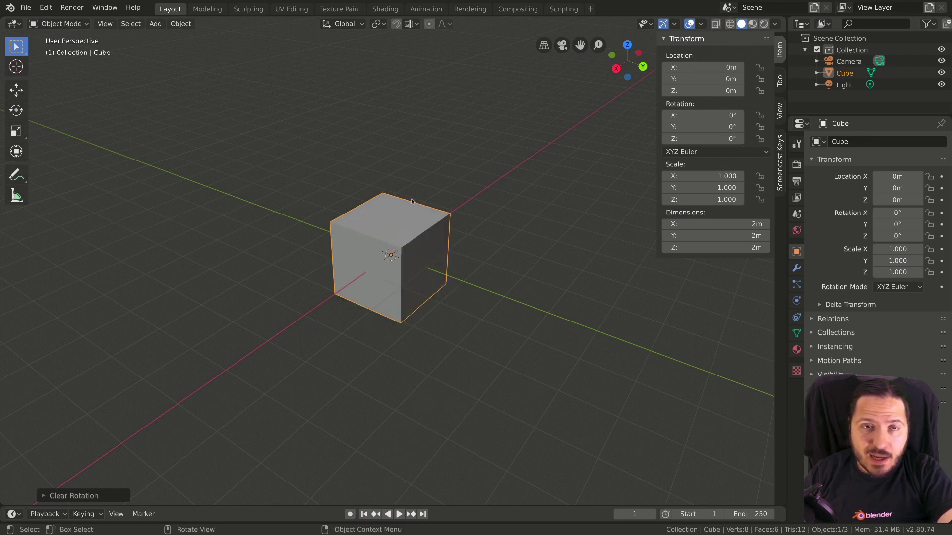
key("s")
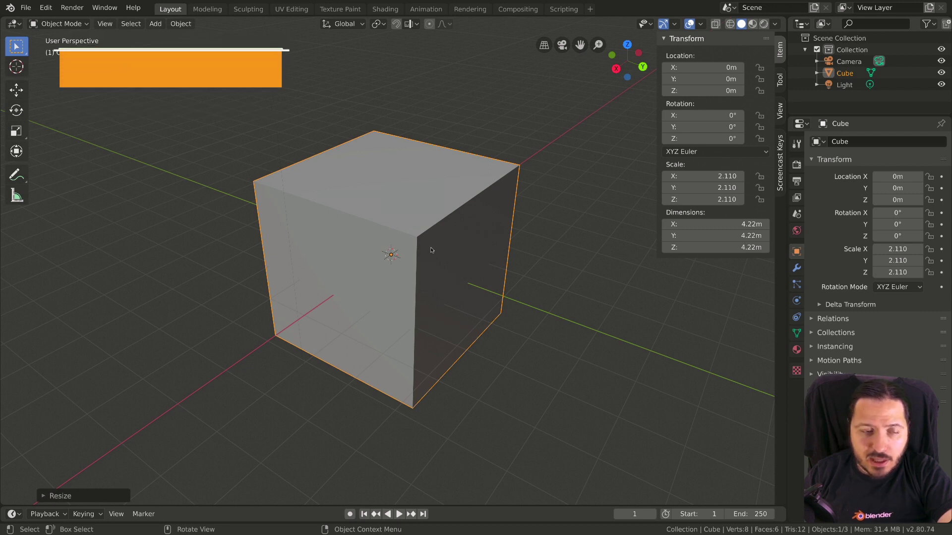
key("alt+s")
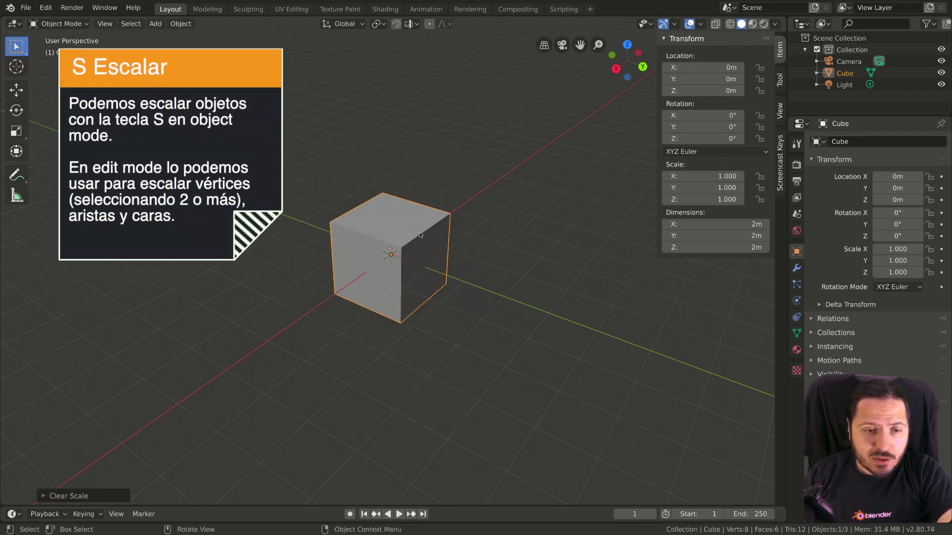
key("s")
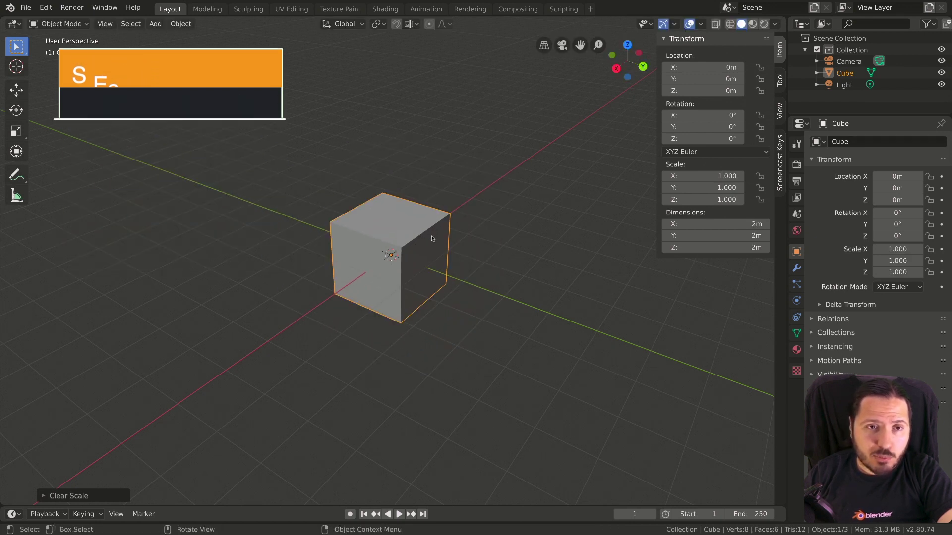
left_click(379, 26)
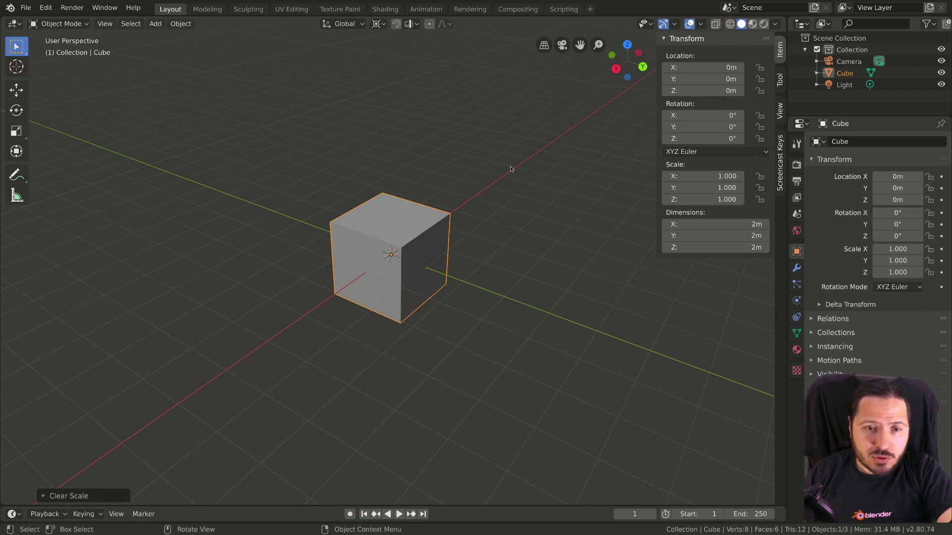
Place the 3D cursor in empty space above the cube, then cancel trial scale and rotate operations
right_click(513, 168)
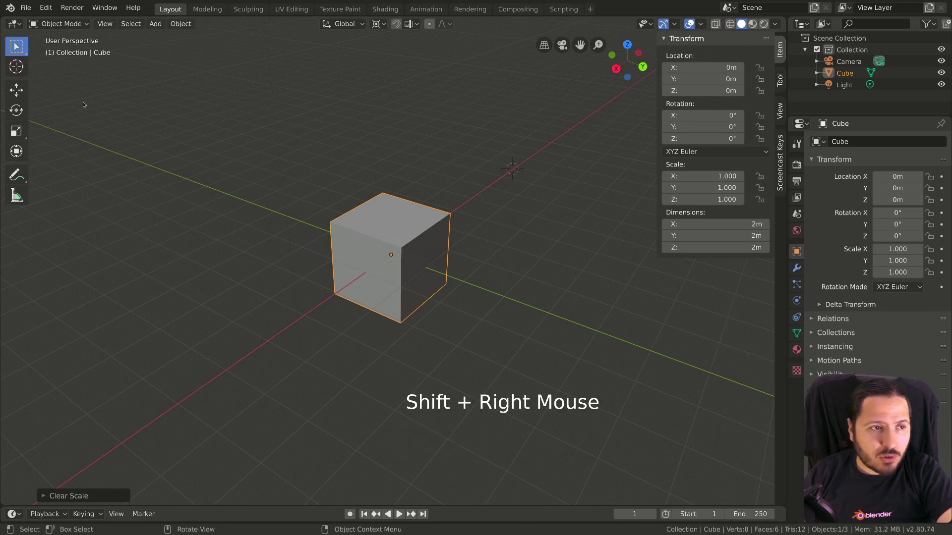
left_click(20, 68)
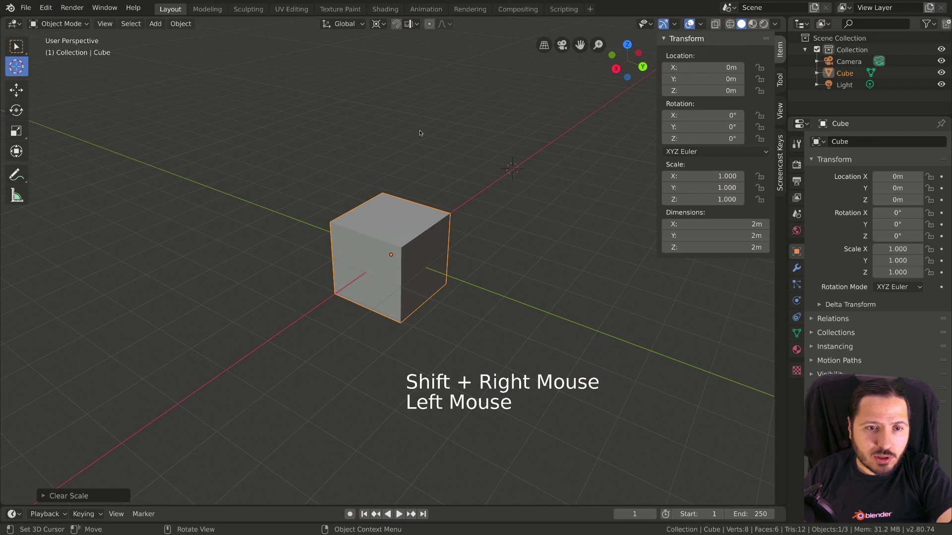
left_click(426, 129)
key("s")
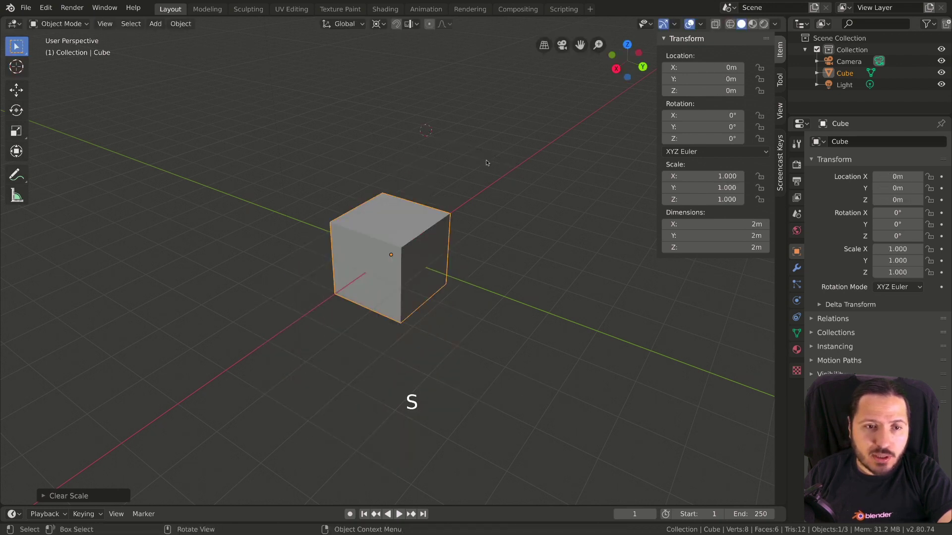
key("r")
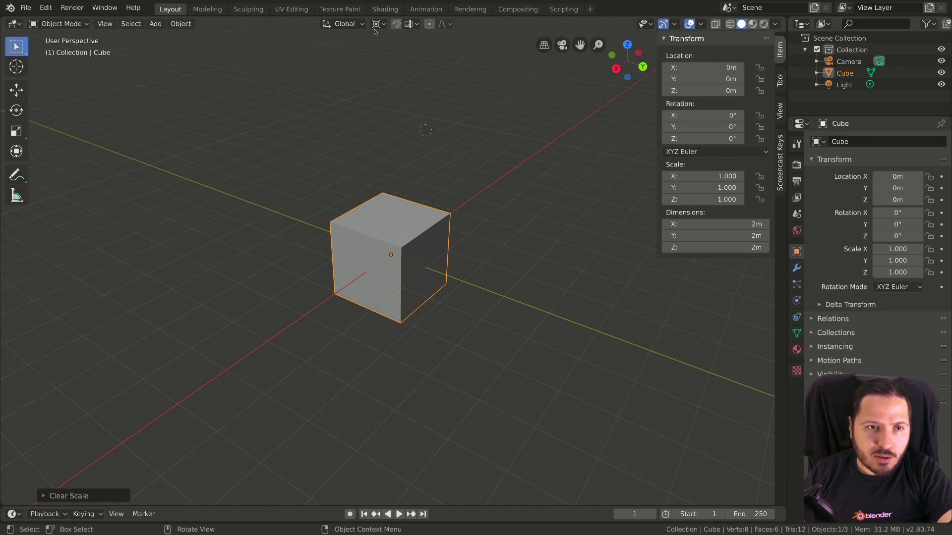
Open the Pivot Point dropdown in the viewport header
left_click(376, 26)
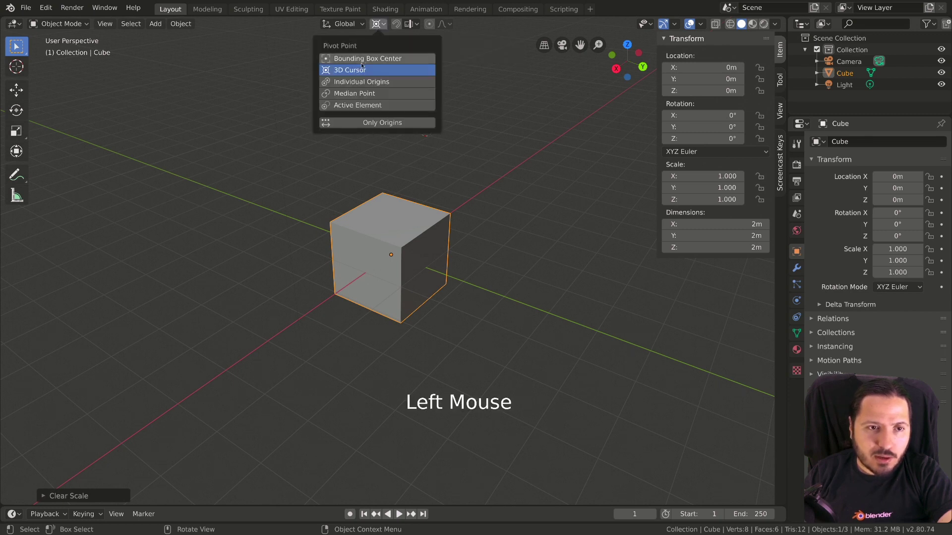
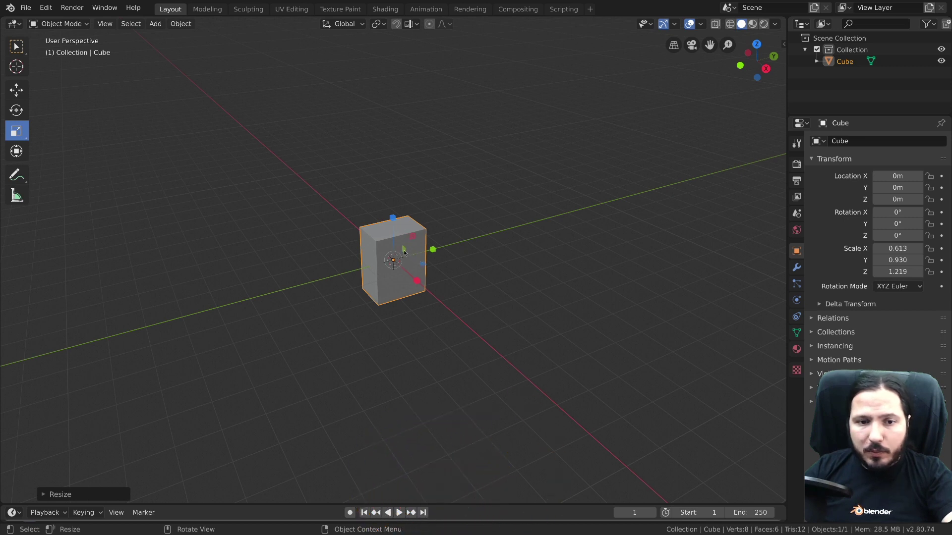
Scale the box to a tall slab of 0.437, 0.945, 2.160 and bring up the scale cage tools
scroll("up", 3)
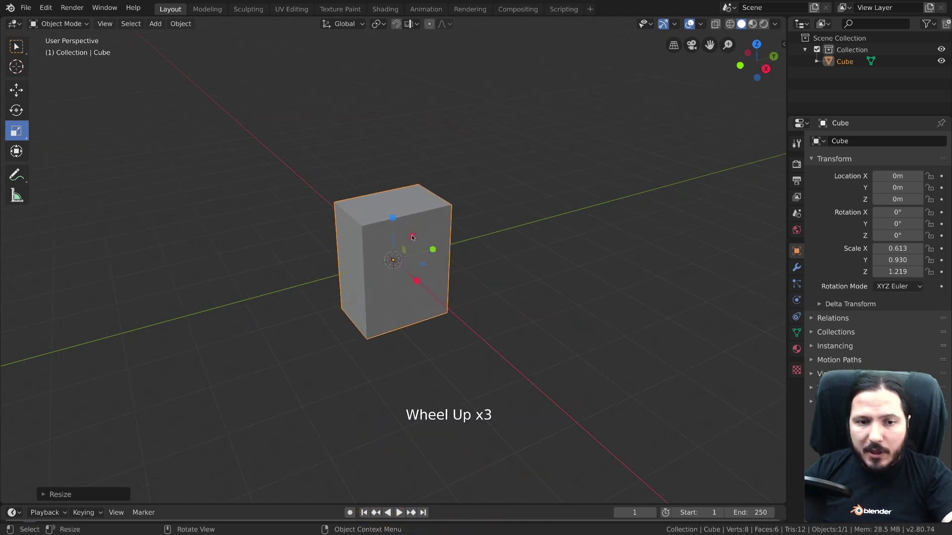
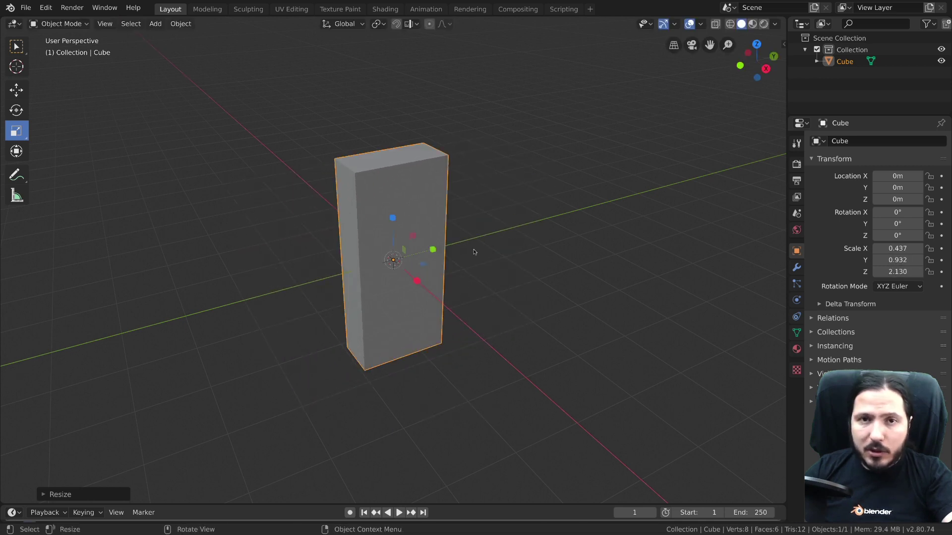
key("s")
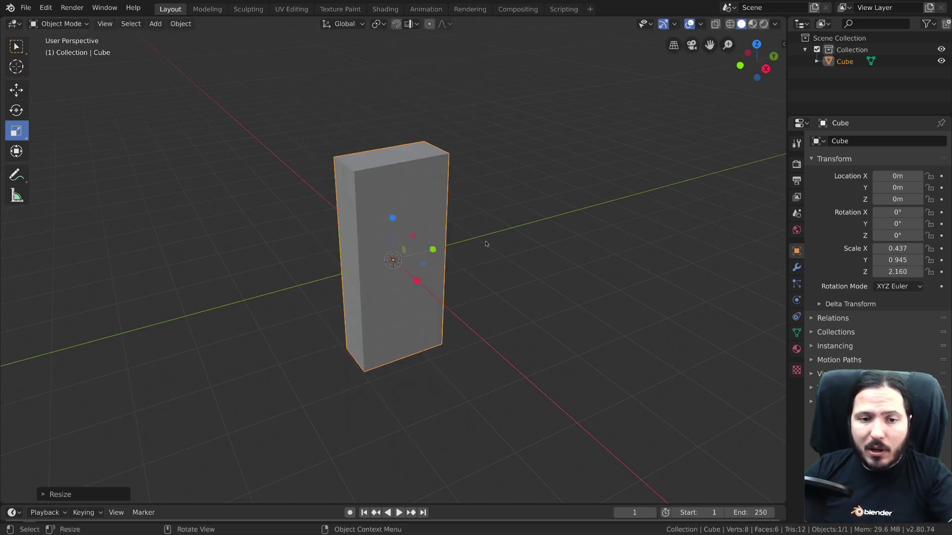
left_click(182, 114)
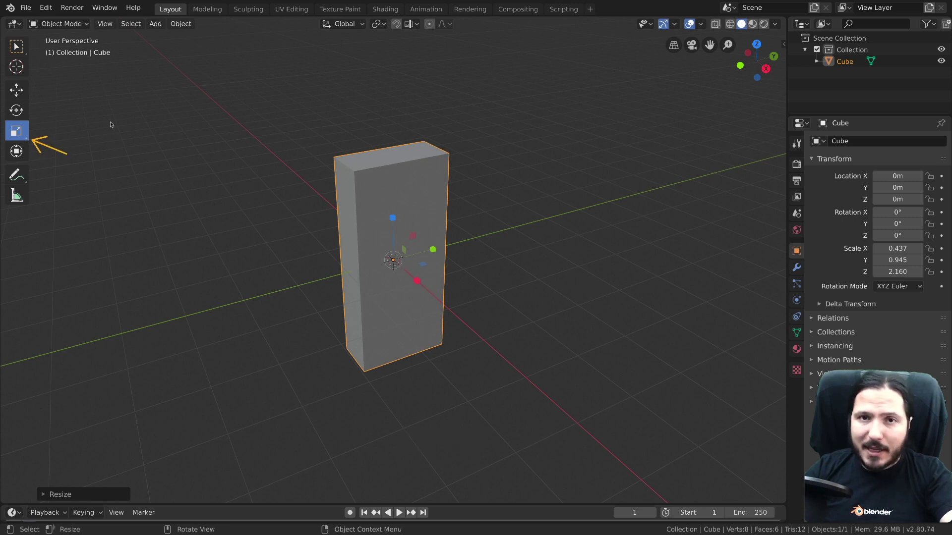
left_click(25, 133)
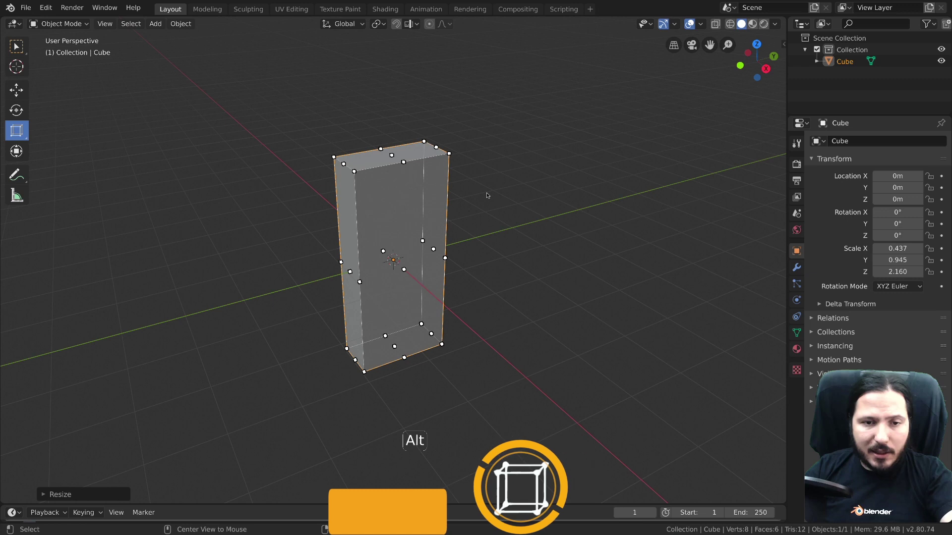
Clear the cube's scale back to 1.000 on every axis with Alt+S
key("alt+s")
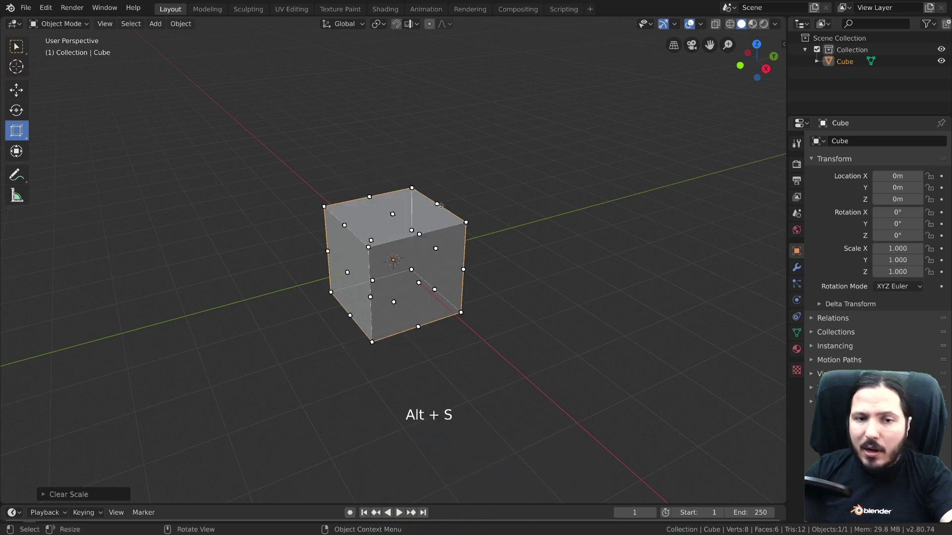
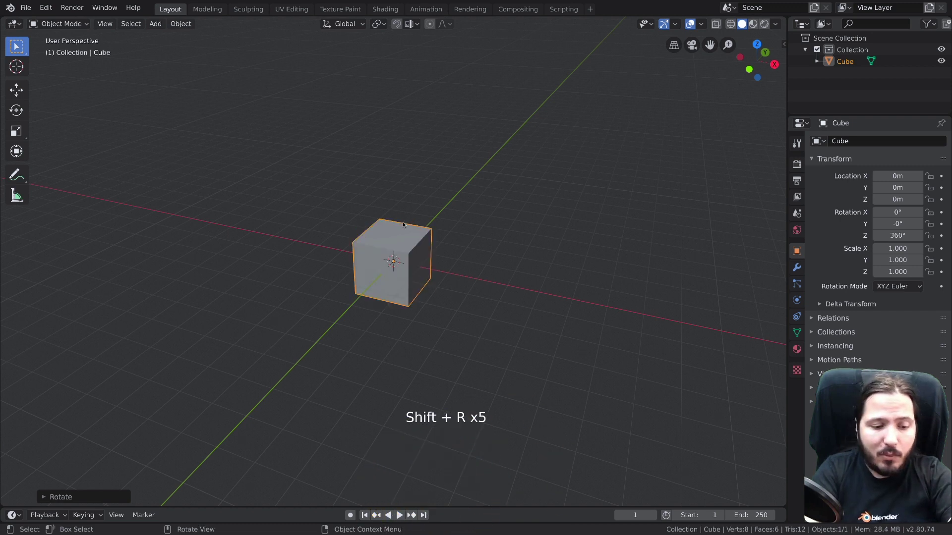
key("g")
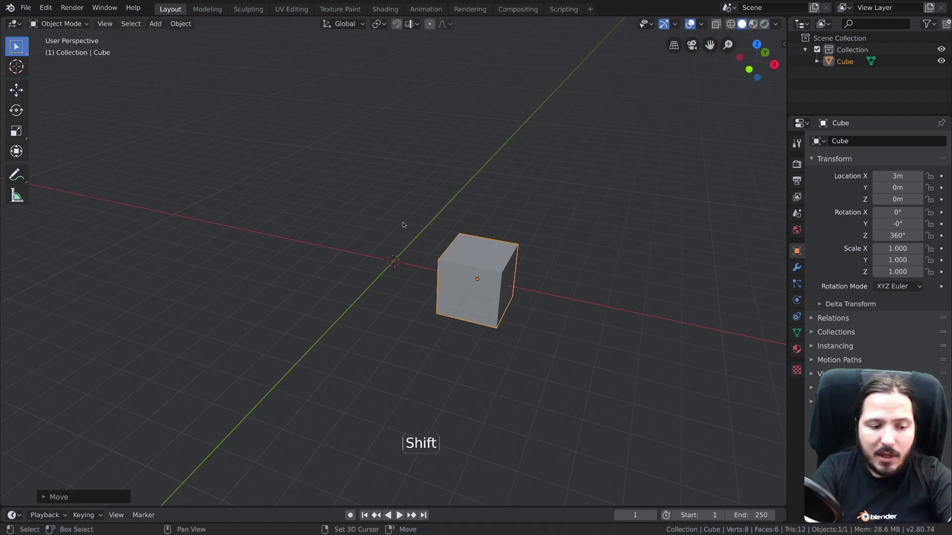
key("shift+r")
key("shift+r")
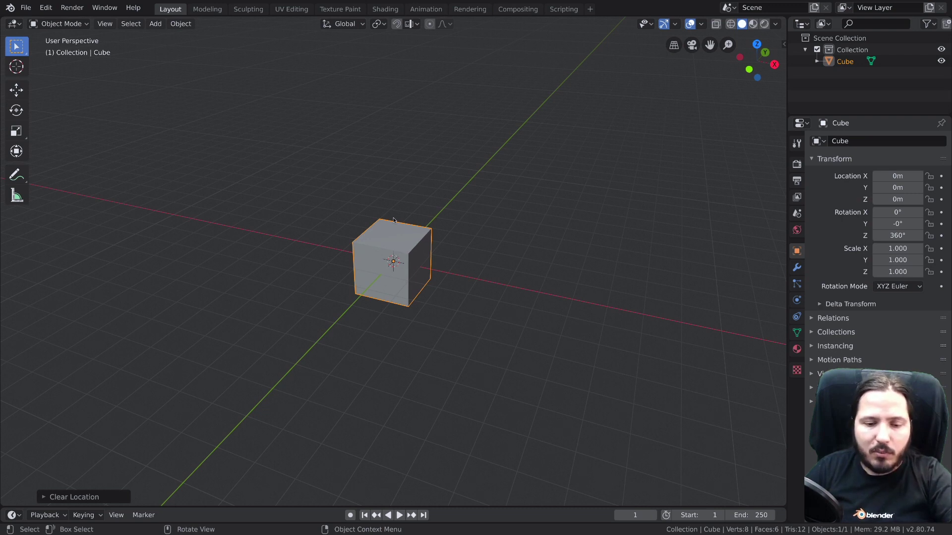
key("KP_3")
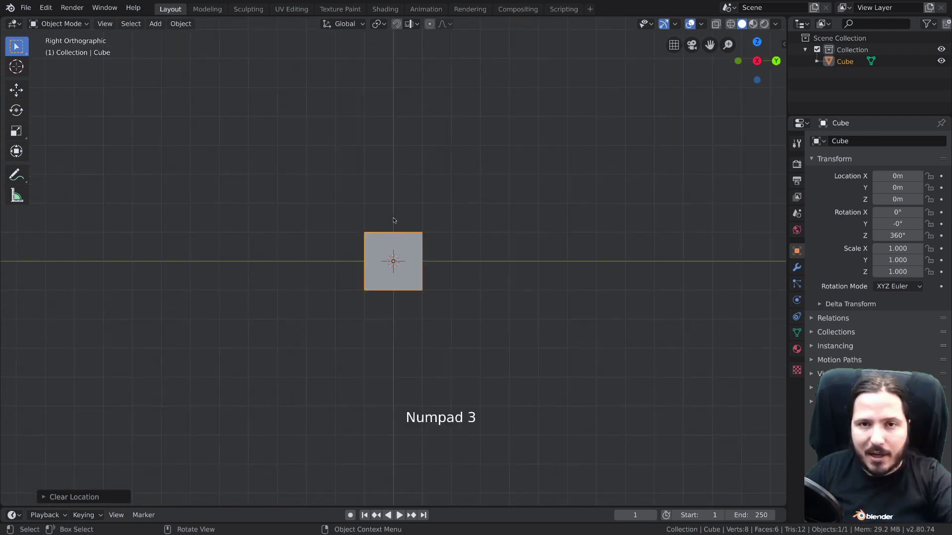
key("r")
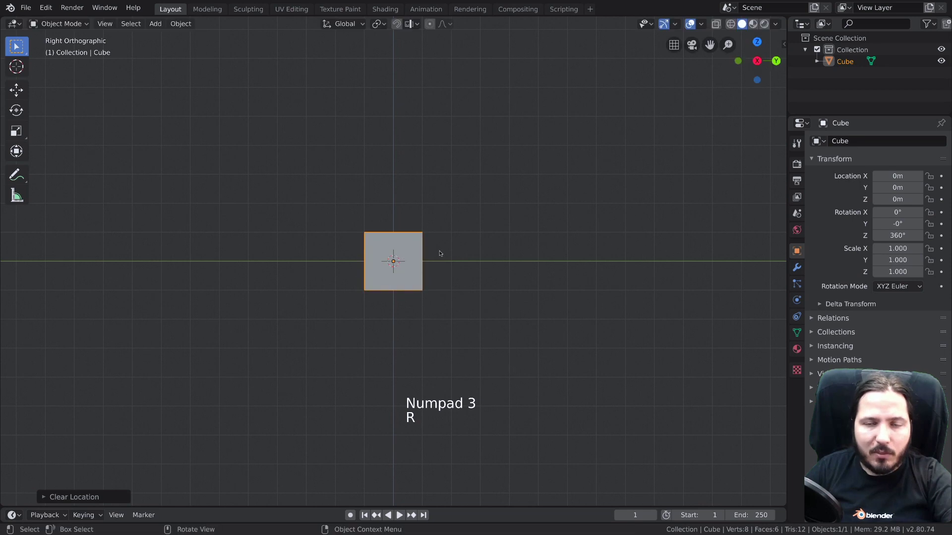
key("r")
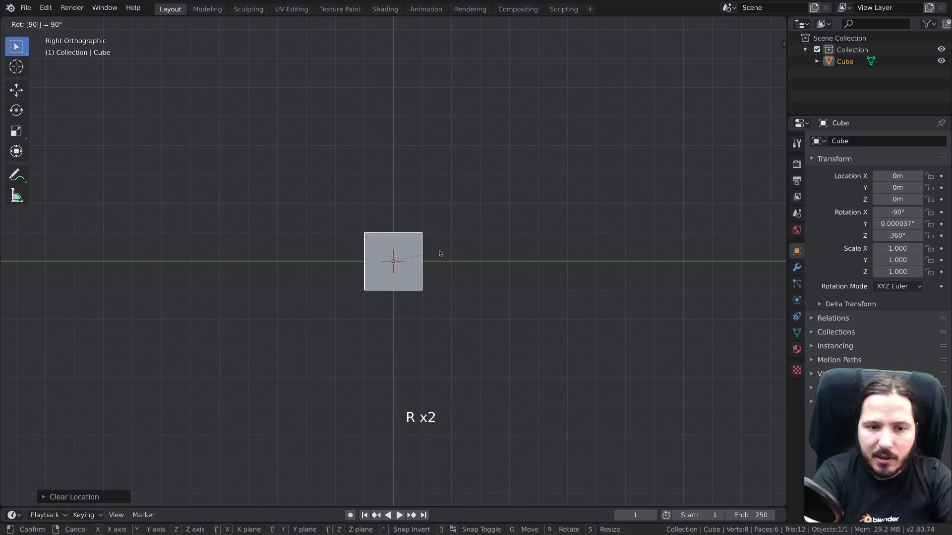